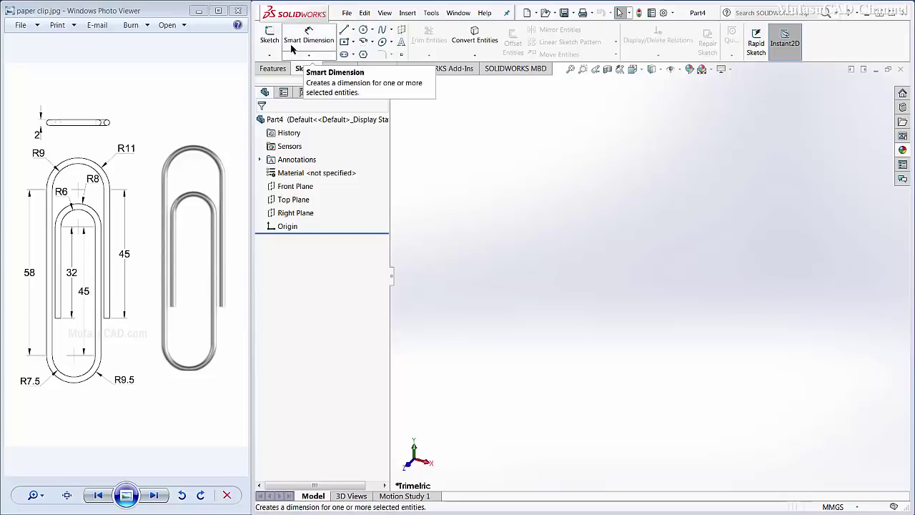
Begin a new sketch, Sketch1, on the Top Plane of Part4
{"action": "left_click", "coordinate": [272, 39]}
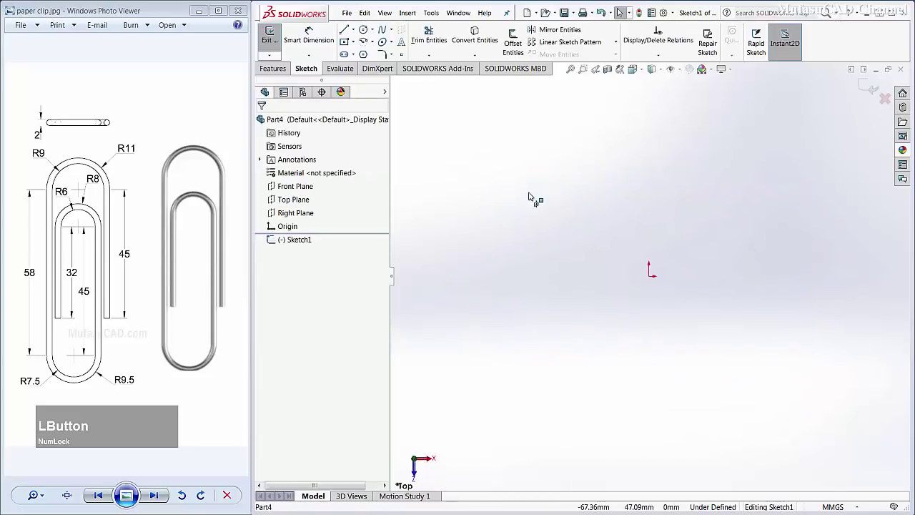
Draw the clip's nested chain of vertical and horizontal lines, then end the line chain
{"action": "left_click", "coordinate": [348, 34]}
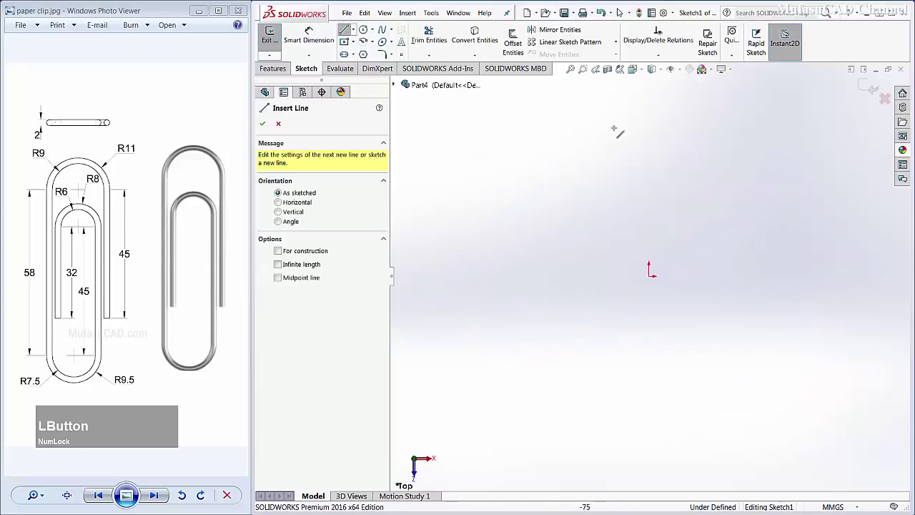
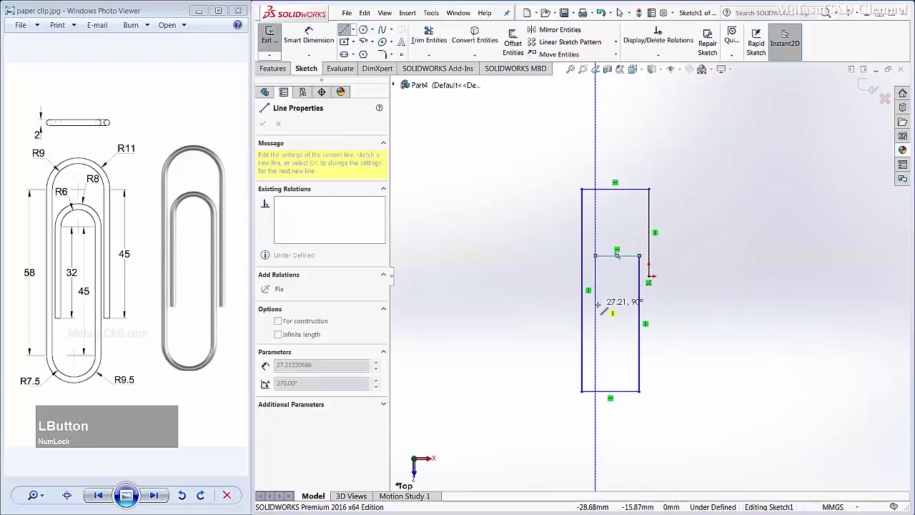
{"action": "right_click", "coordinate": [598, 279]}
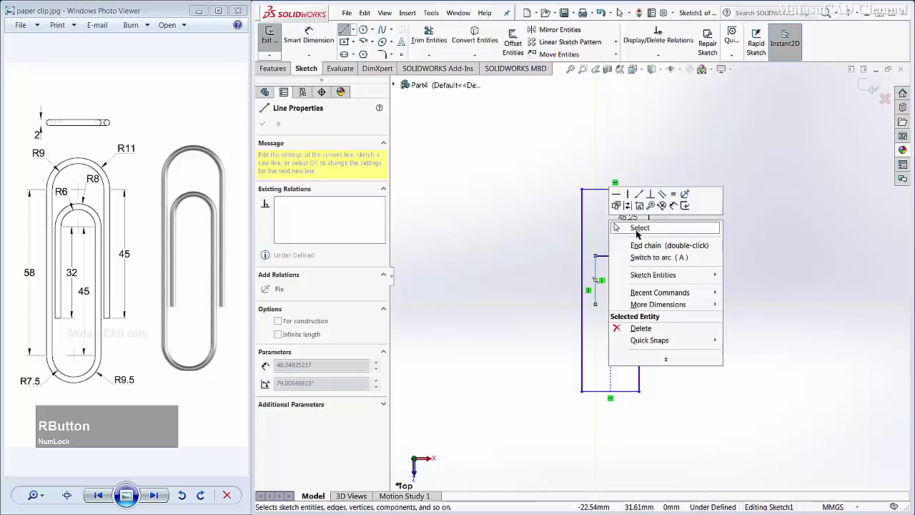
{"action": "left_click", "coordinate": [645, 231]}
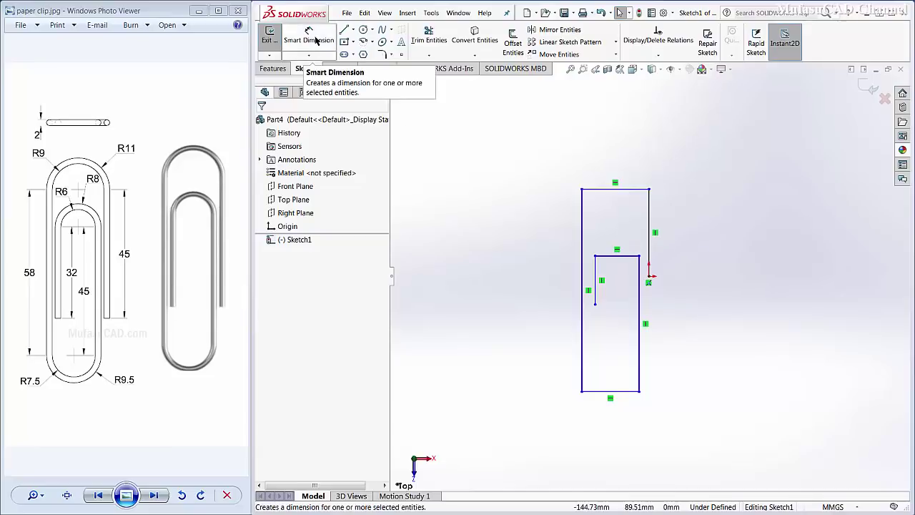
Dimension the three vertical outline lines to 45, 58 and 45 mm
{"action": "left_click", "coordinate": [318, 39]}
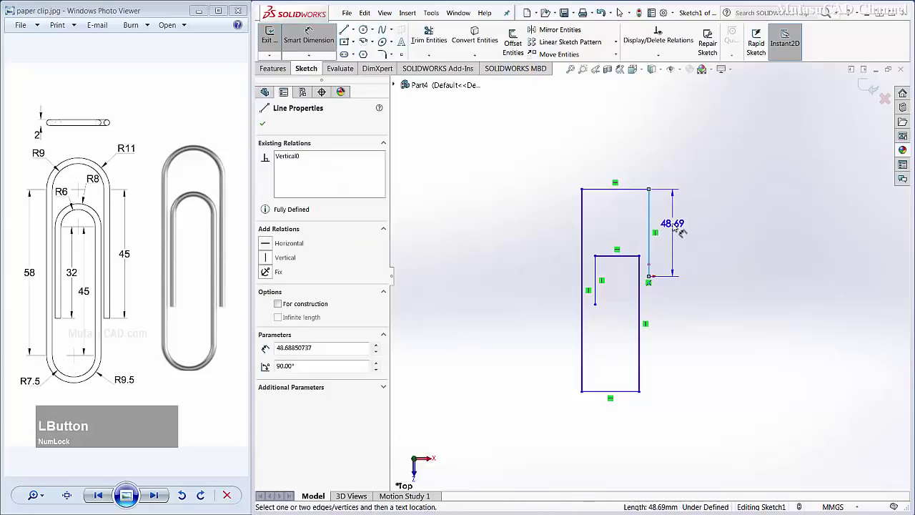
{"action": "type", "text": "45"}
{"action": "left_click", "coordinate": [637, 223]}
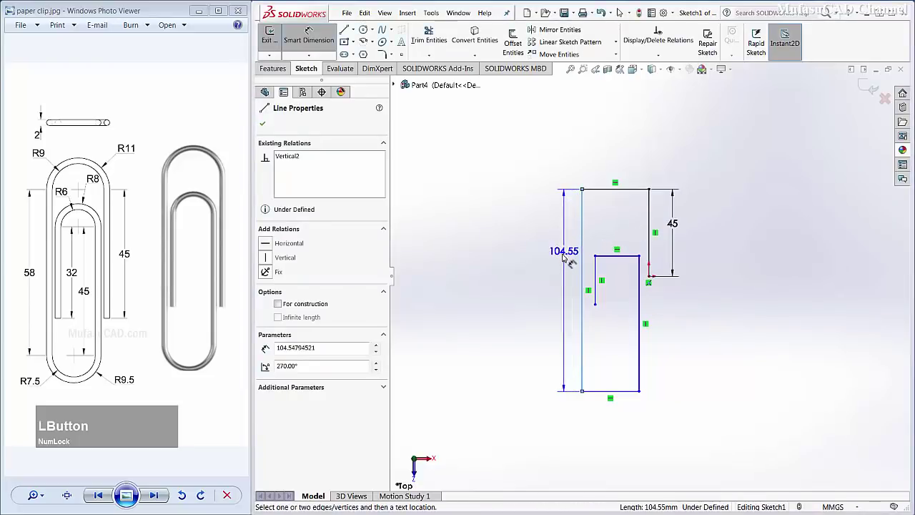
{"action": "type", "text": "58"}
{"action": "left_click", "coordinate": [515, 260]}
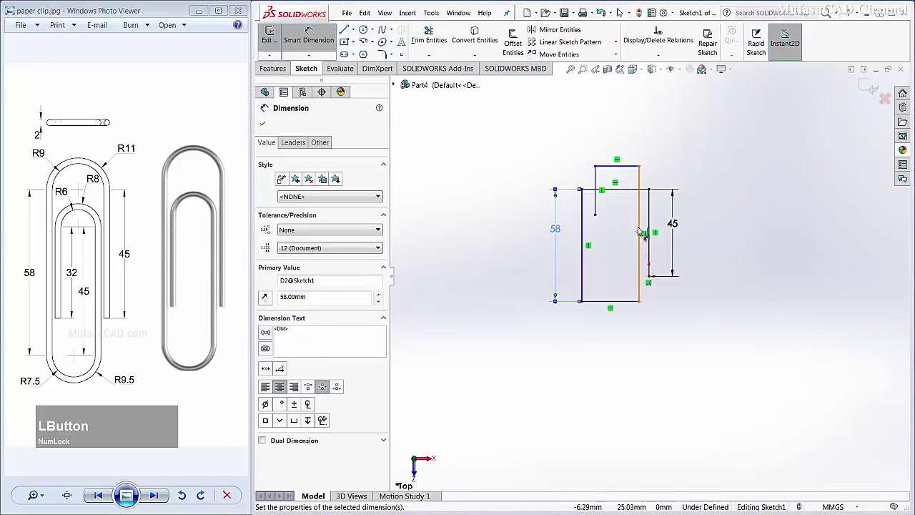
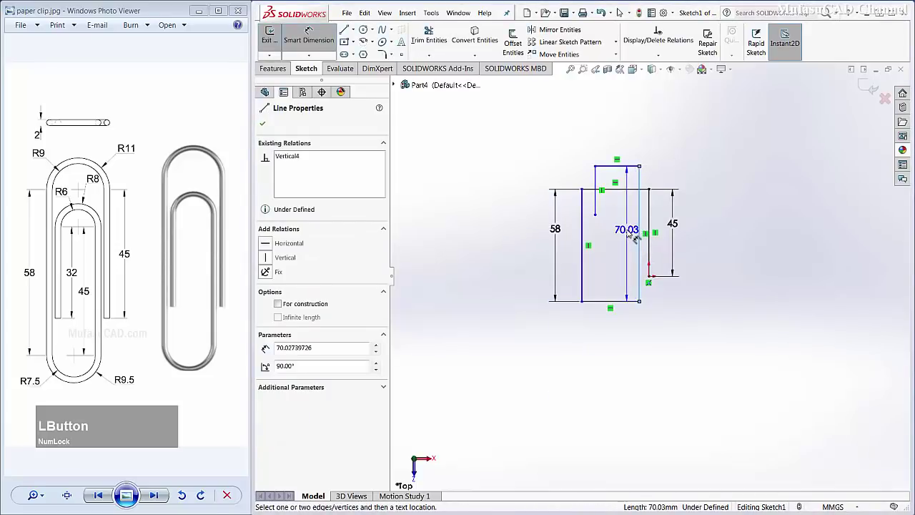
{"action": "key", "text": "4"}
{"action": "type", "text": "45"}
{"action": "left_click", "coordinate": [588, 229]}
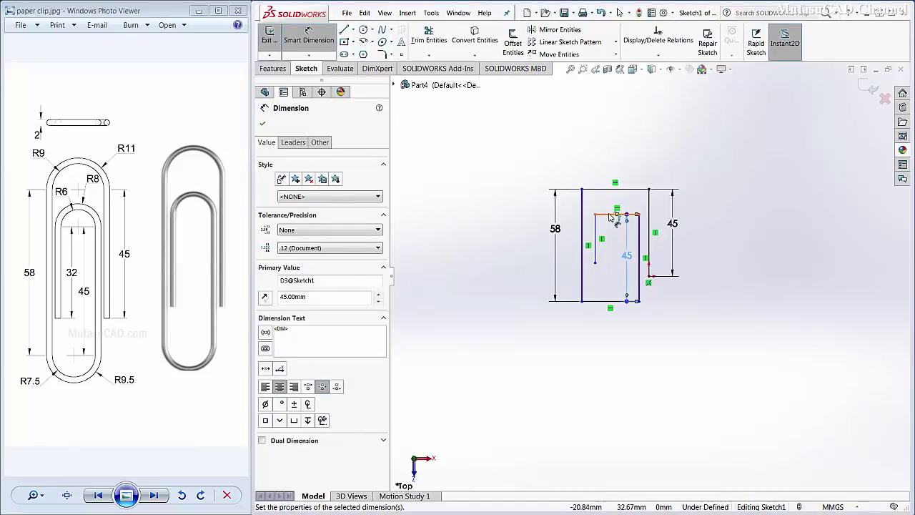
Dimension the inner width to 14 mm, inner line height to 32 mm and top width to 20 mm
{"action": "left_click", "coordinate": [613, 218]}
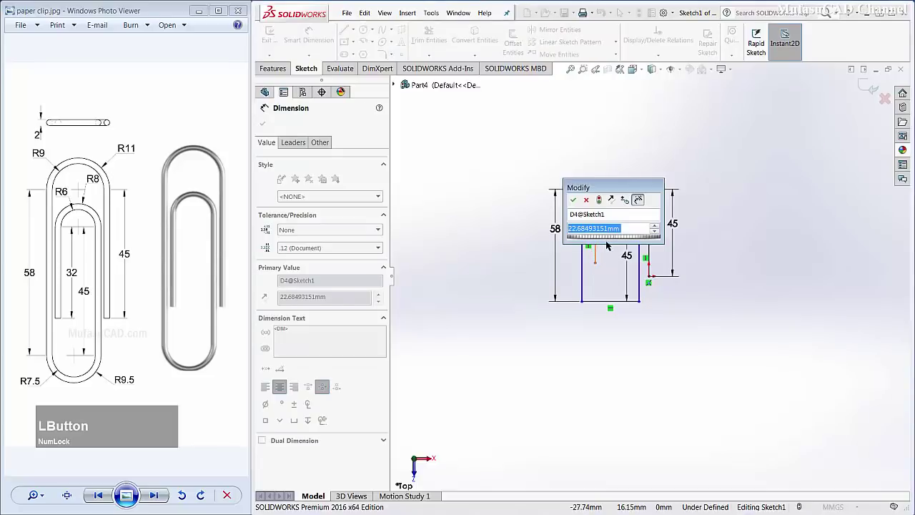
{"action": "key", "text": "1"}
{"action": "type", "text": "14"}
{"action": "left_click", "coordinate": [577, 200]}
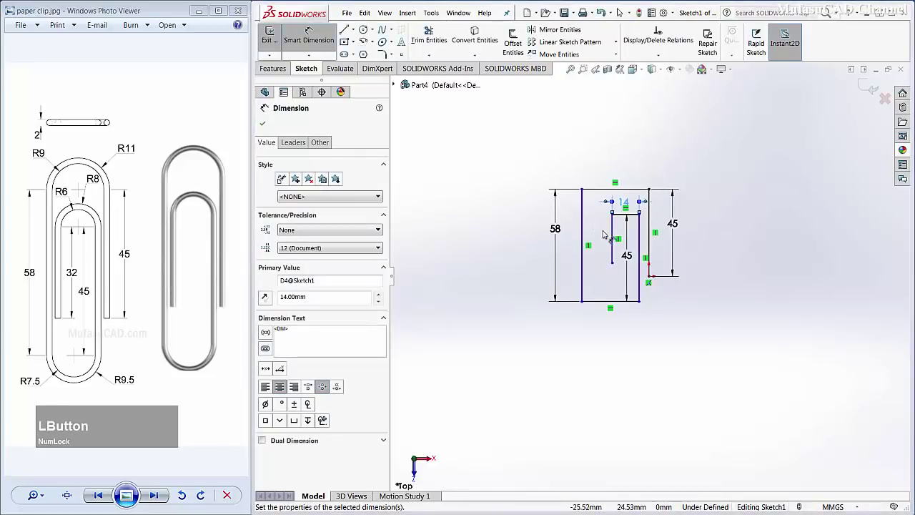
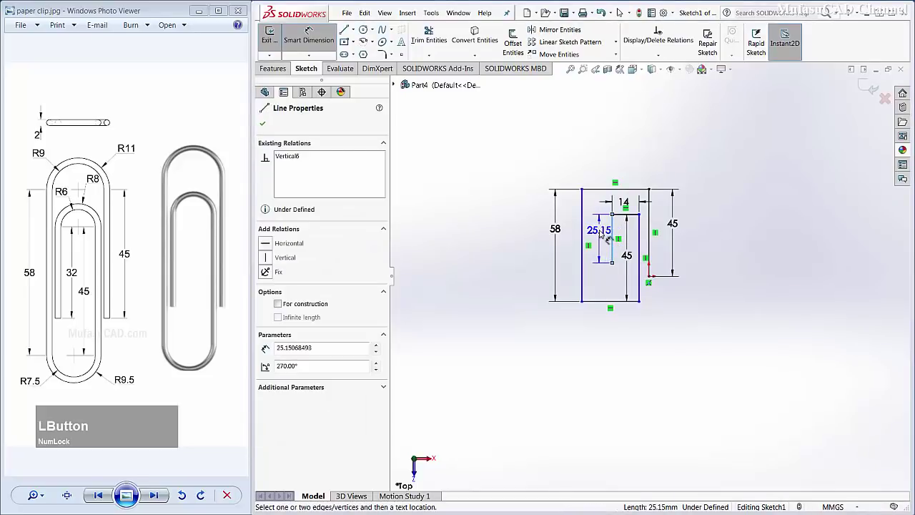
{"action": "type", "text": "32"}
{"action": "left_click", "coordinate": [562, 227]}
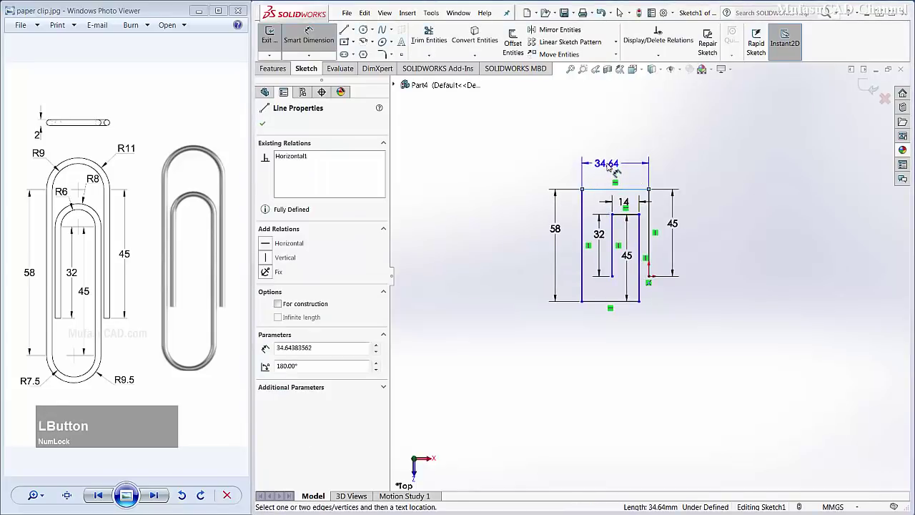
{"action": "type", "text": "20"}
{"action": "left_click", "coordinate": [569, 162]}
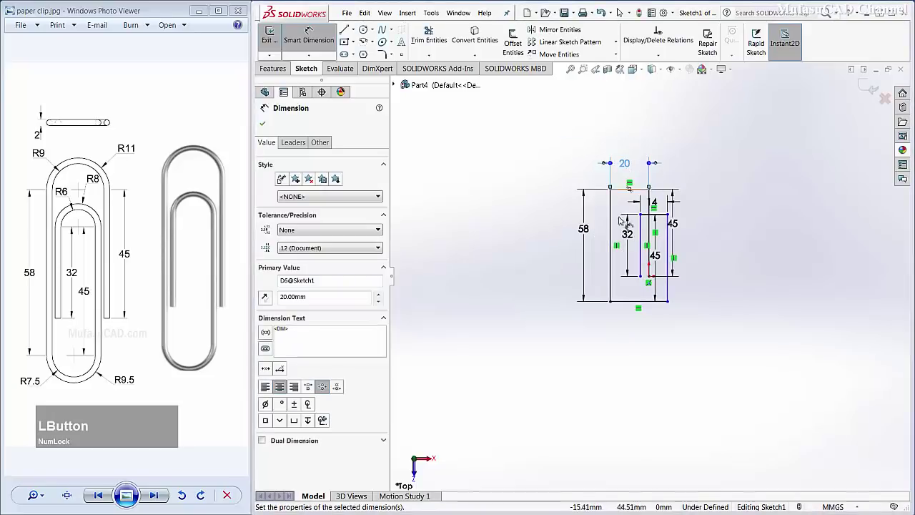
Dimension the bottom line width to 17 mm, fully defining the sketch
{"action": "left_click", "coordinate": [632, 307]}
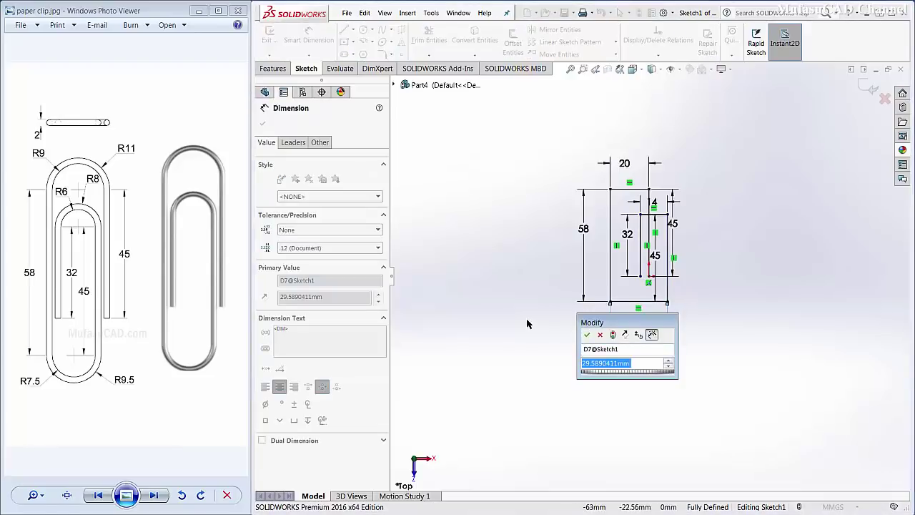
{"action": "key", "text": "1"}
{"action": "type", "text": "17"}
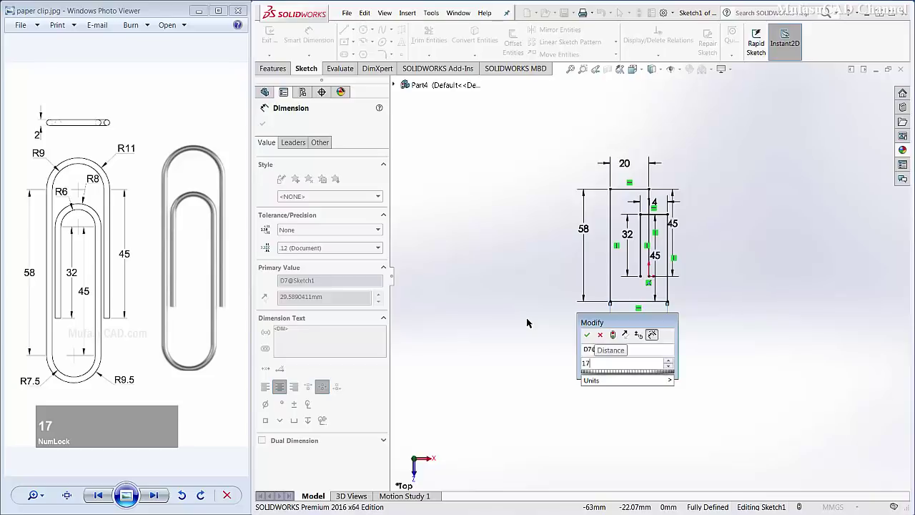
{"action": "left_click", "coordinate": [593, 335]}
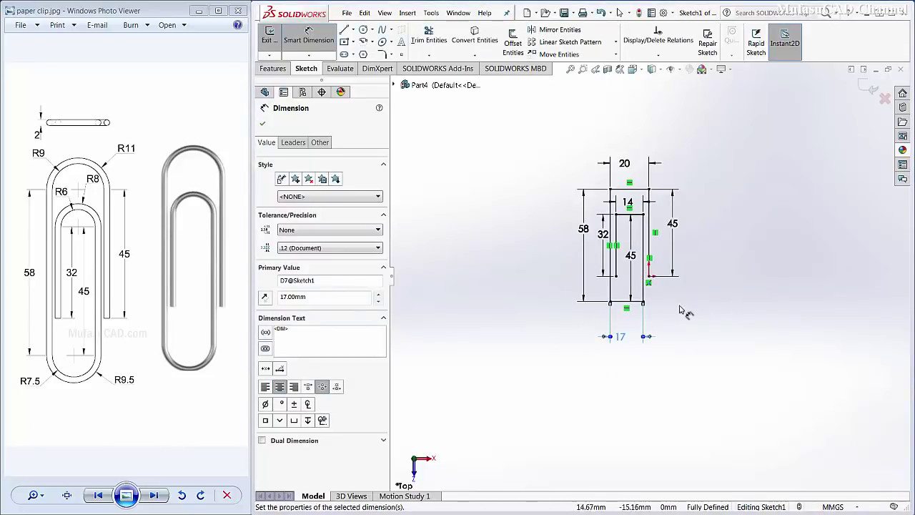
Cap the 20 mm top line with a semicircular centre-point arc between its endpoints
{"action": "scroll", "scroll_direction": "up", "scroll_amount": 3}
{"action": "scroll", "scroll_direction": "down", "scroll_amount": 3}
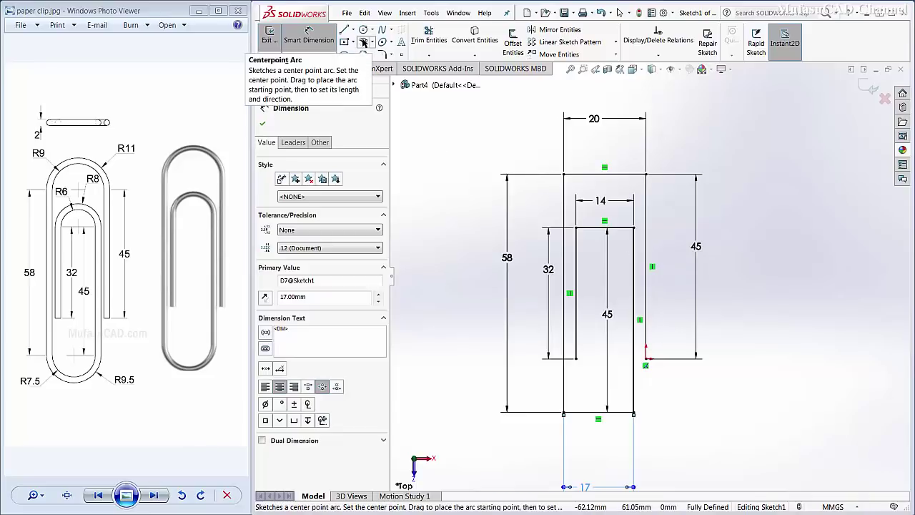
{"action": "left_click", "coordinate": [366, 41]}
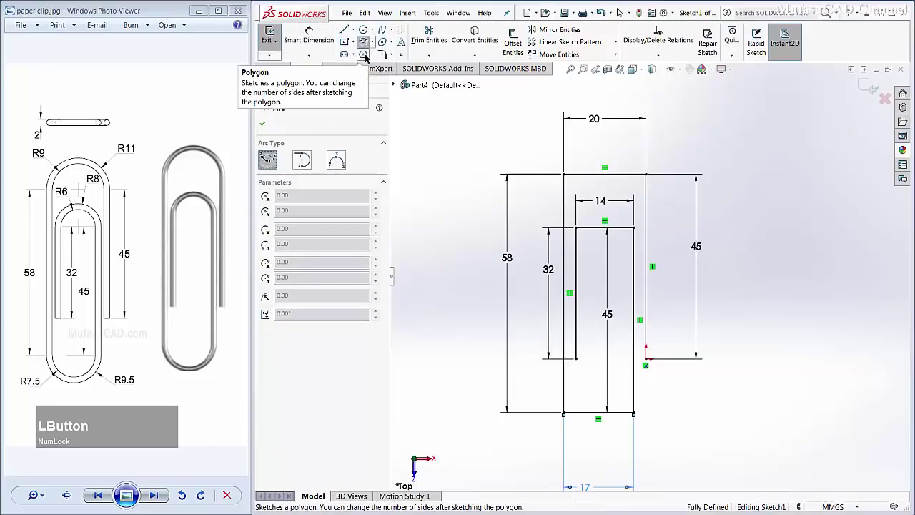
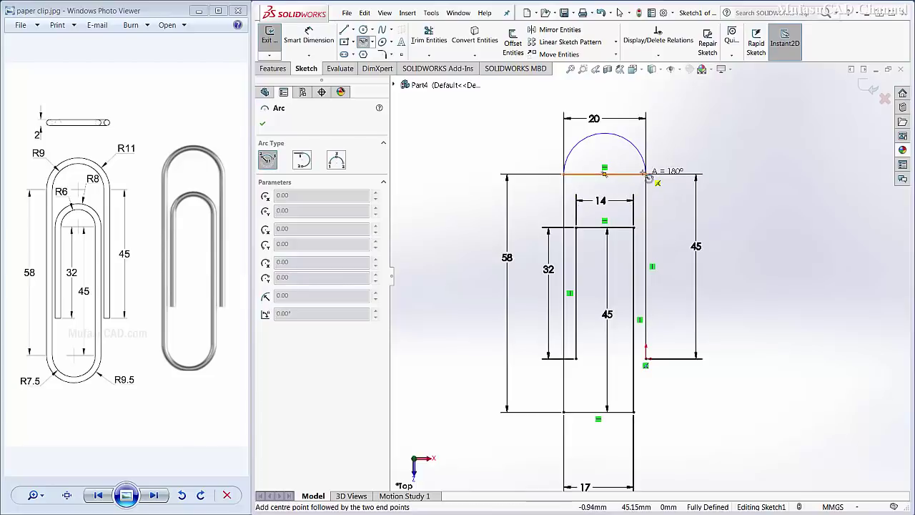
{"action": "left_click", "coordinate": [416, 468]}
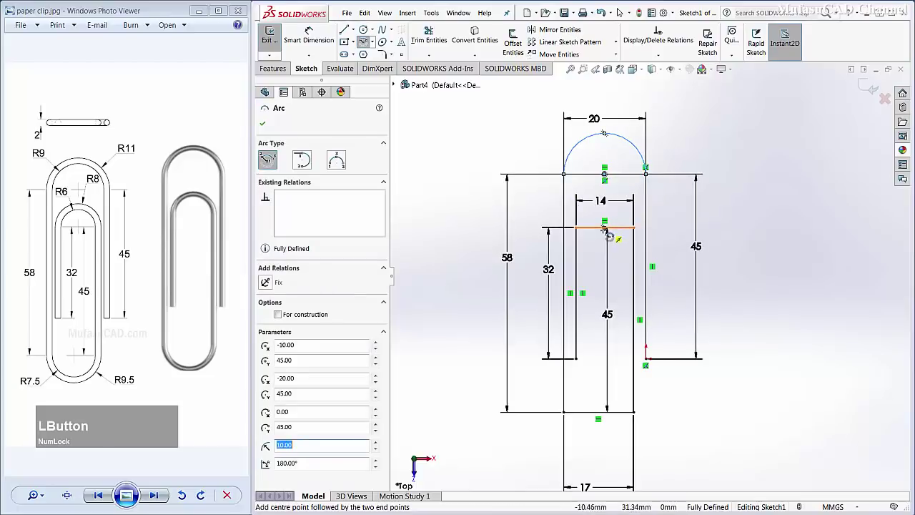
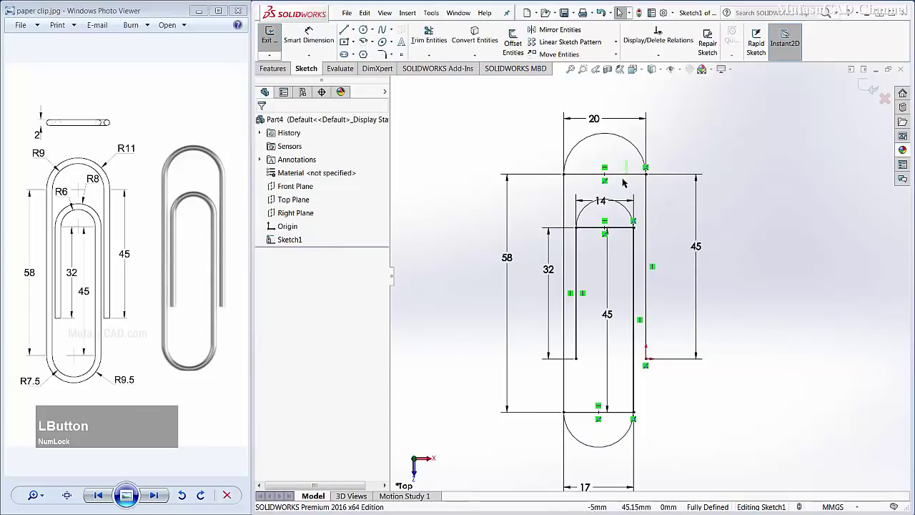
Delete the straight closing lines across the inner top and bottom rounded ends
{"action": "key", "text": "Delete"}
{"action": "left_click", "coordinate": [625, 227]}
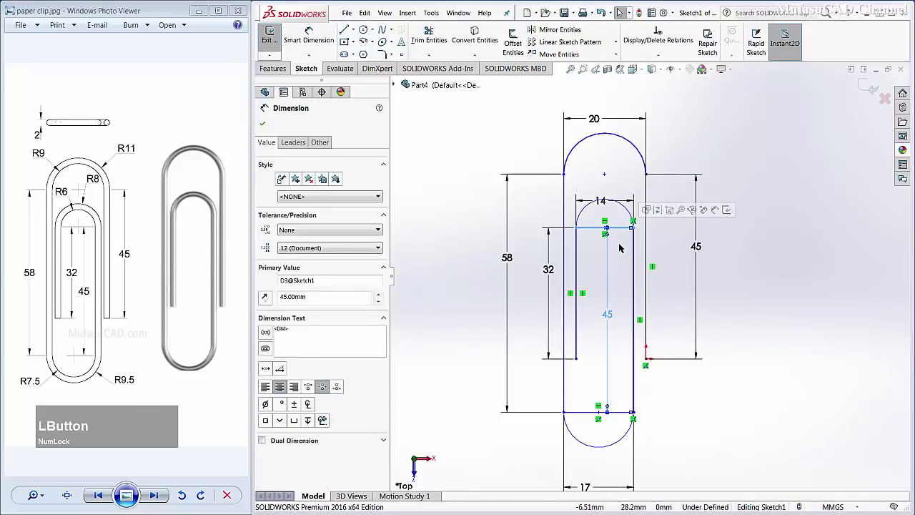
{"action": "key", "text": "Delete"}
{"action": "left_click", "coordinate": [626, 406]}
{"action": "key", "text": "Delete"}
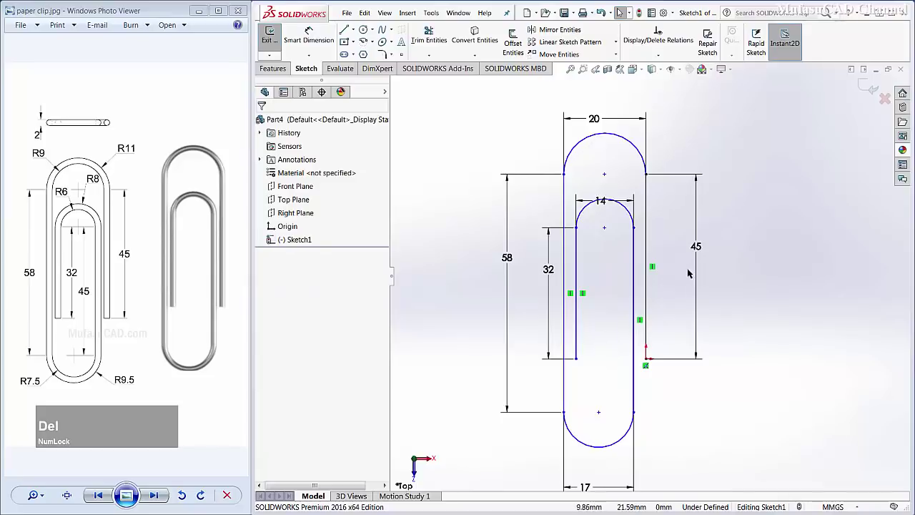
{"action": "scroll", "scroll_direction": "down", "scroll_amount": 3}
{"action": "scroll", "scroll_direction": "up", "scroll_amount": 3}
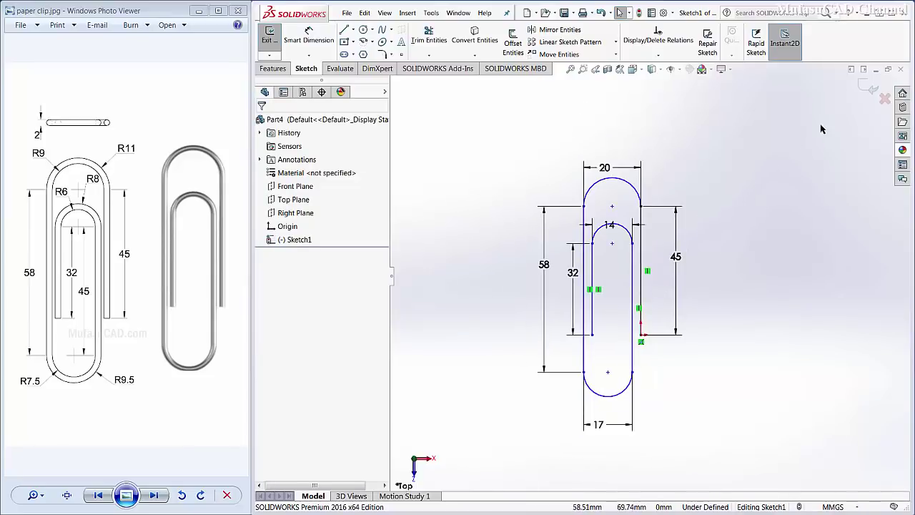
{"action": "scroll", "scroll_direction": "up", "scroll_amount": 3}
Deselect and orbit the view to see the finished clip path at a 3D angle
{"action": "left_click", "coordinate": [866, 85]}
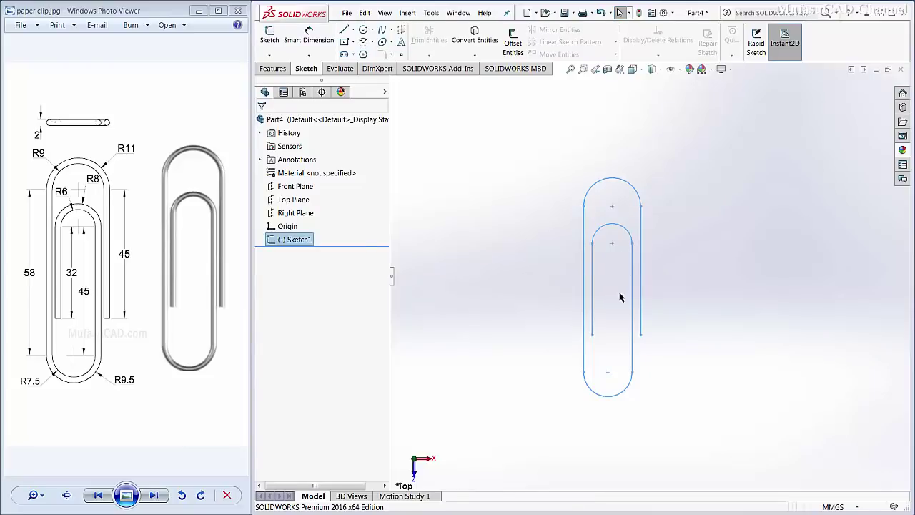
{"action": "middle_click", "coordinate": [617, 299]}
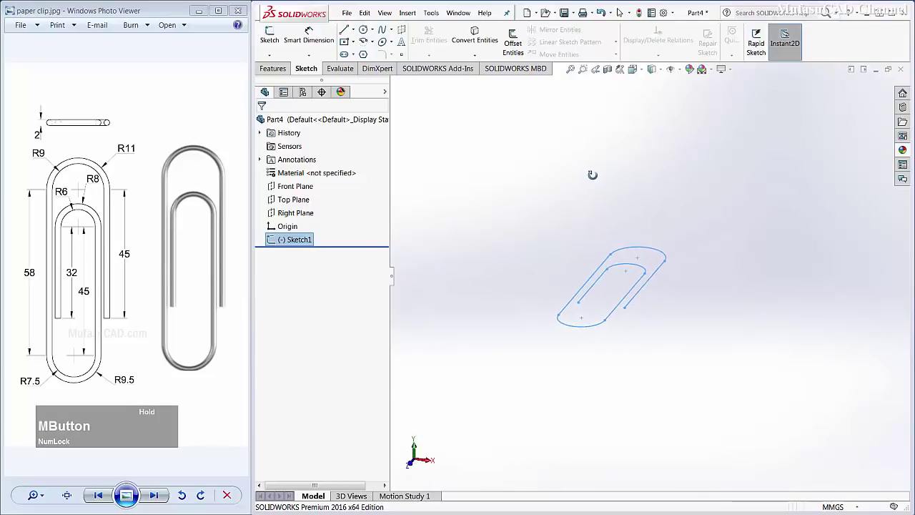
{"action": "scroll", "scroll_direction": "down", "scroll_amount": 3}
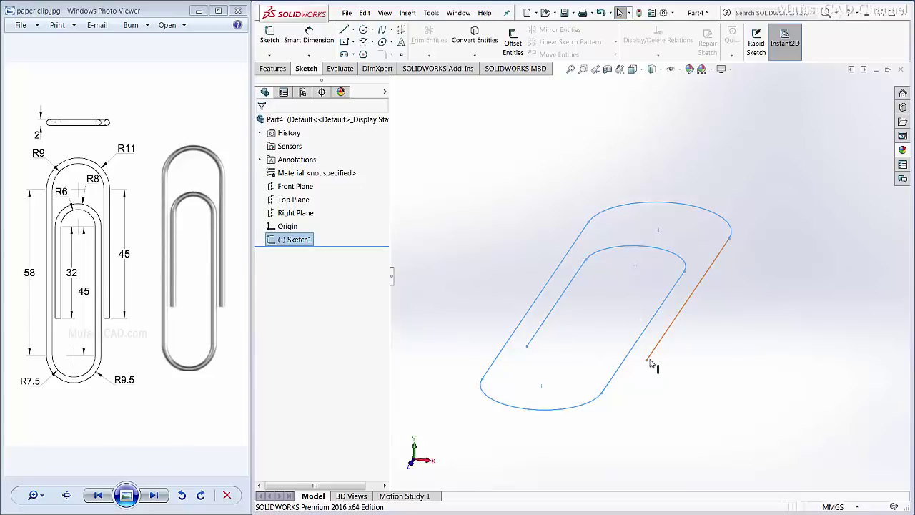
Create Plane1 through the path's endpoint, perpendicular to its straight end line
{"action": "left_click", "coordinate": [278, 71]}
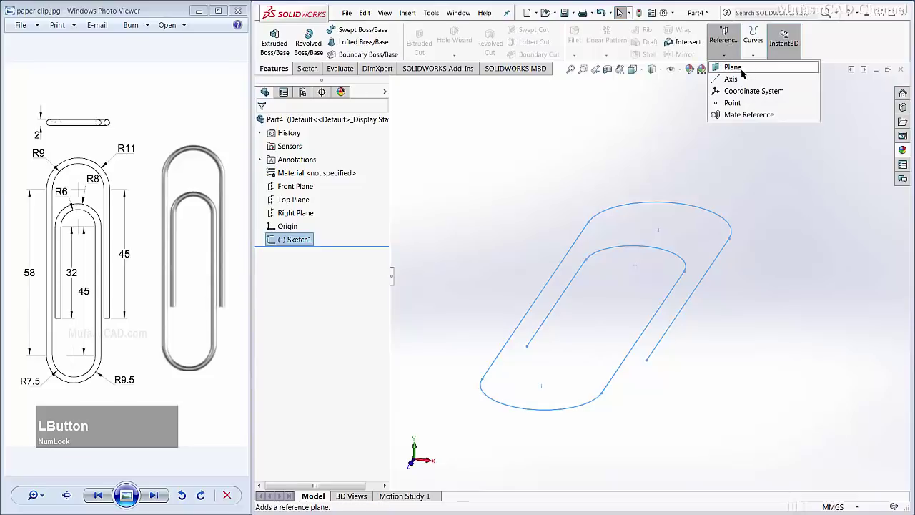
{"action": "left_click", "coordinate": [743, 72]}
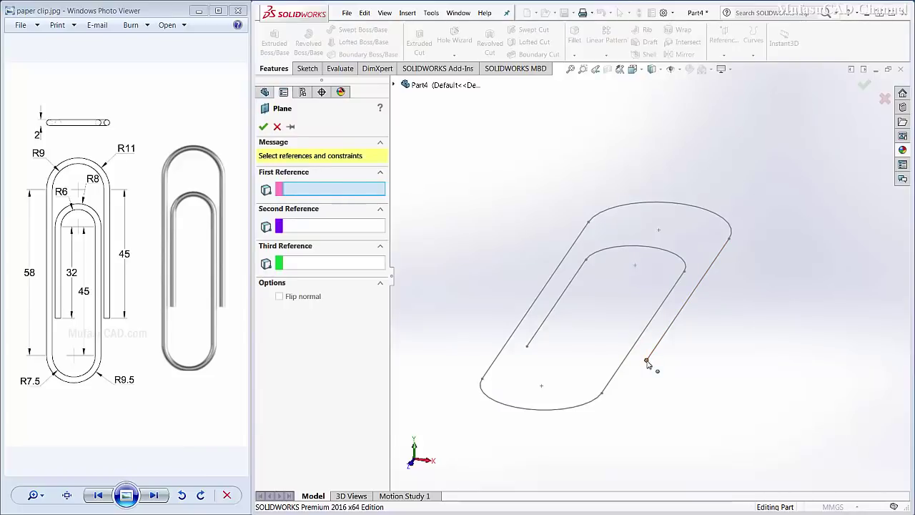
{"action": "left_click", "coordinate": [651, 366]}
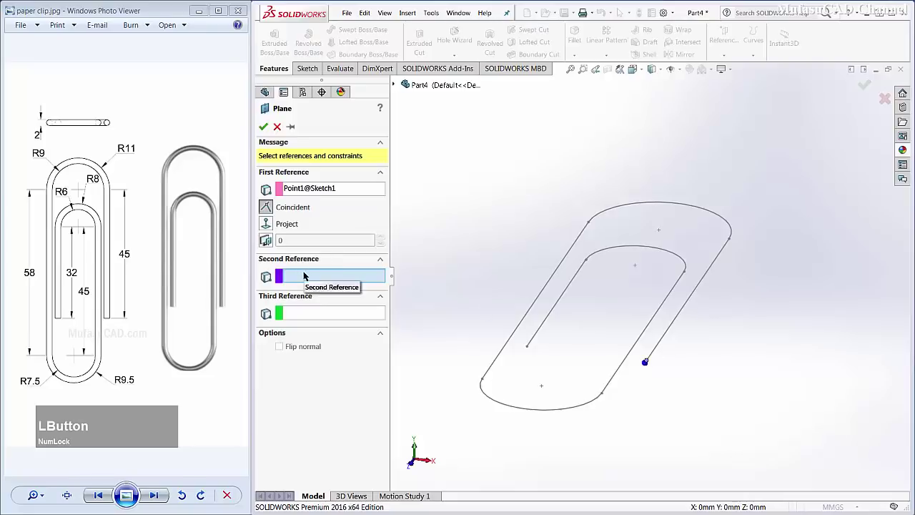
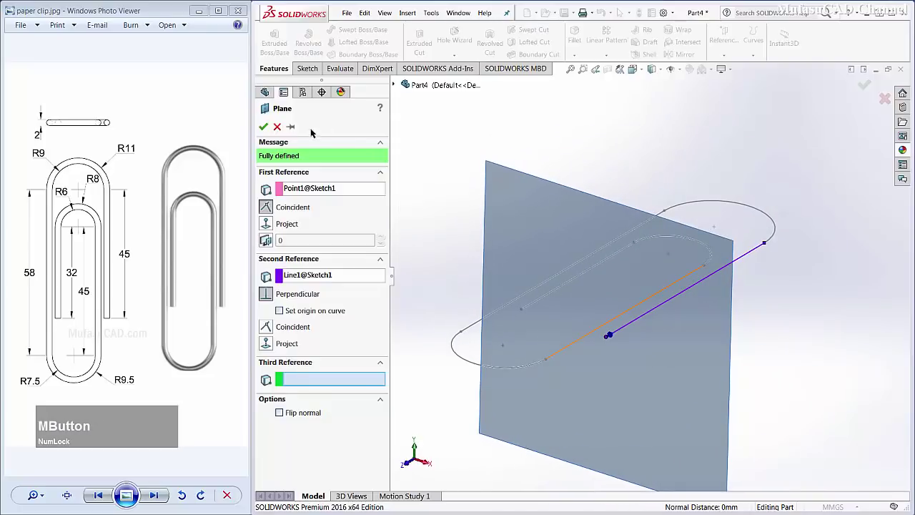
{"action": "left_click", "coordinate": [266, 131]}
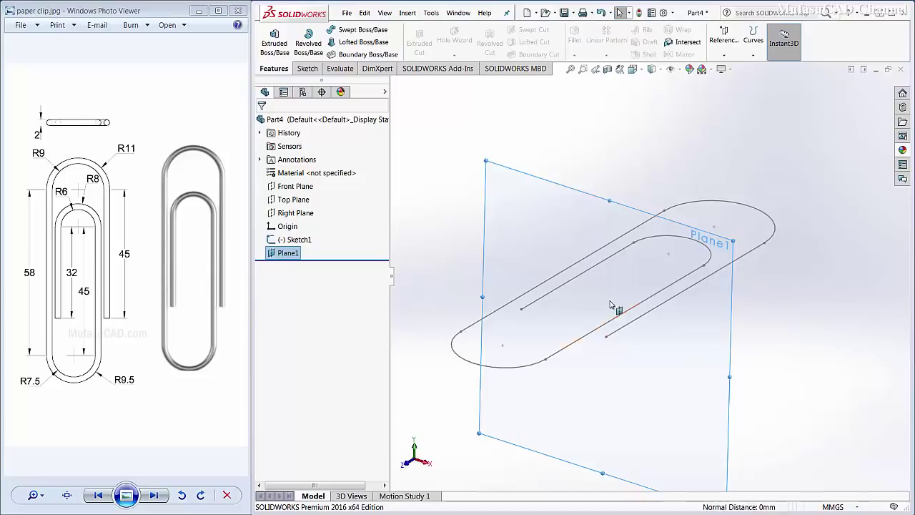
Sketch a circle of radius 1 on Plane1 at the path's endpoint as the wire profile
{"action": "left_click", "coordinate": [306, 71]}
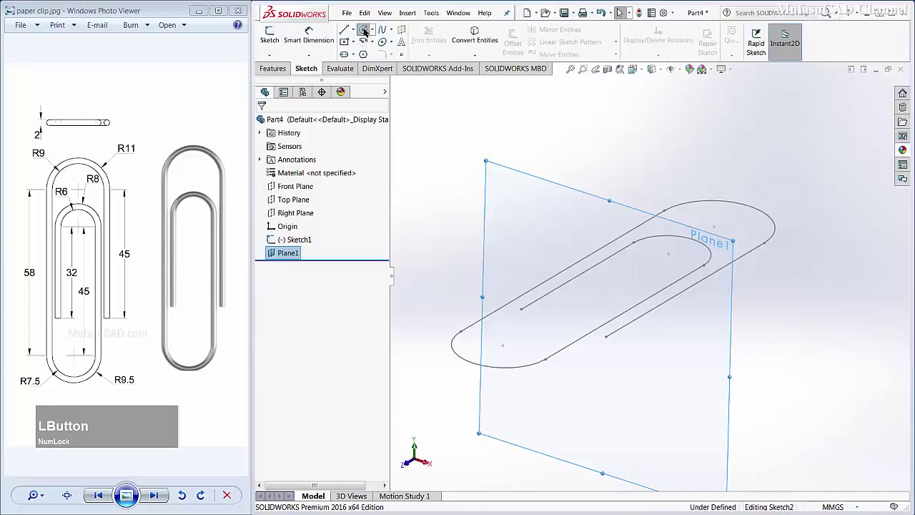
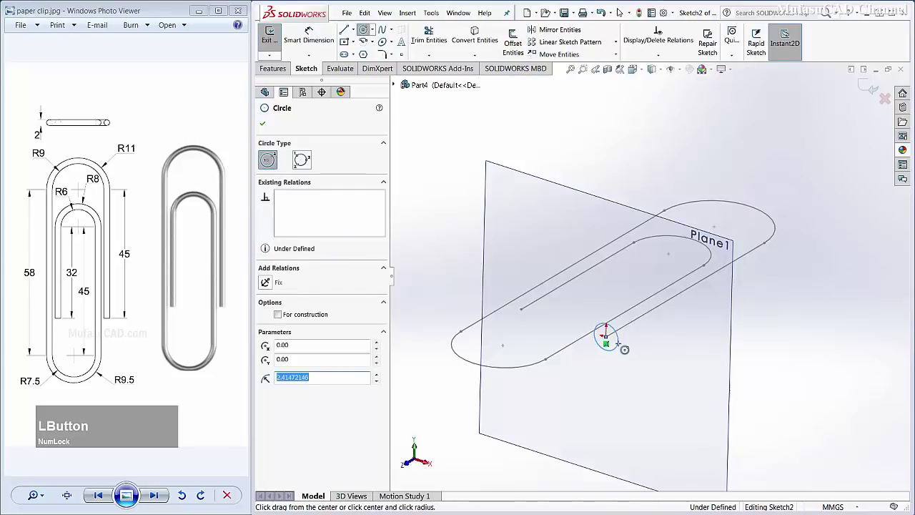
{"action": "key", "text": "1"}
{"action": "key", "text": "Return"}
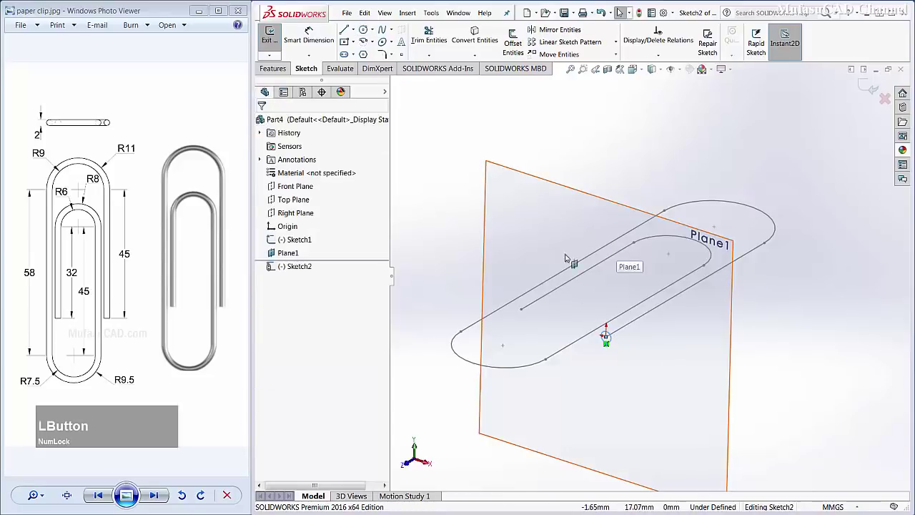
Hide Plane1 and finish the profile sketch Sketch2
{"action": "left_click", "coordinate": [455, 269]}
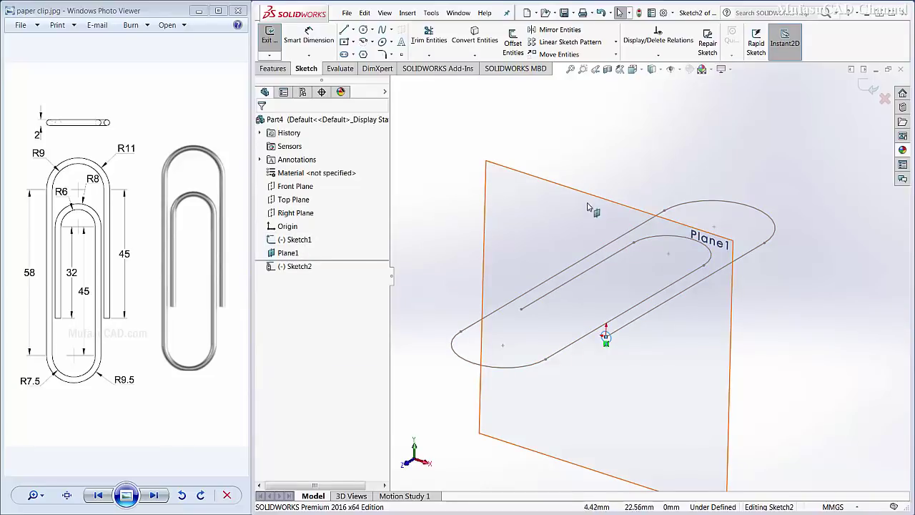
{"action": "right_click", "coordinate": [288, 254]}
{"action": "left_click", "coordinate": [307, 239]}
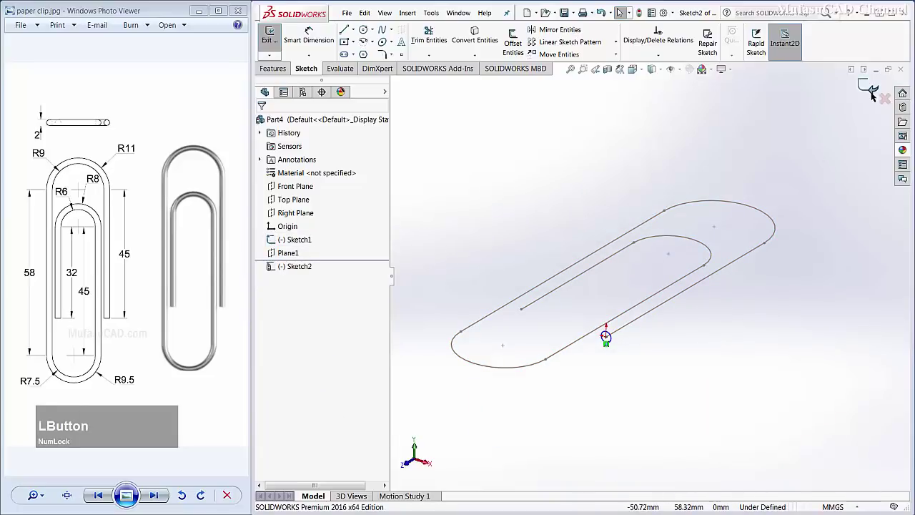
{"action": "left_click", "coordinate": [869, 88]}
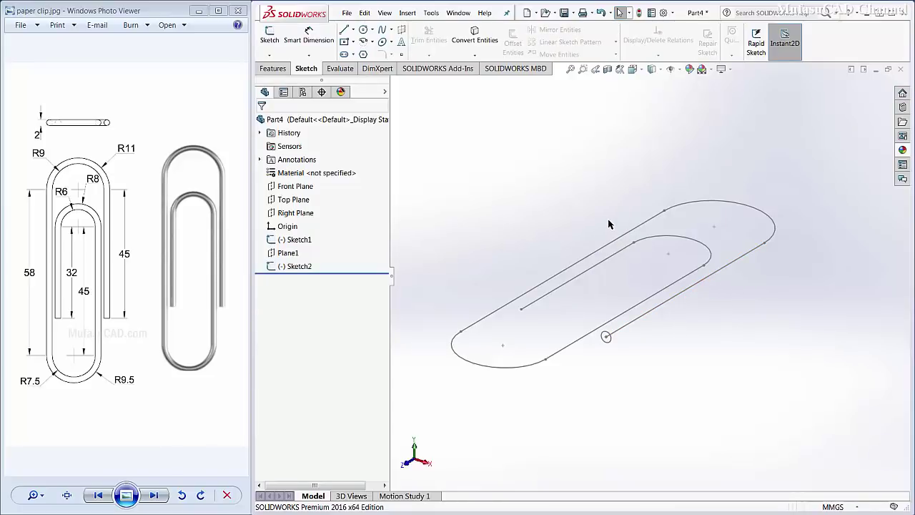
Create Sweep1 from profile Sketch2 along path Sketch1, forming the solid wire clip
{"action": "left_click", "coordinate": [281, 71]}
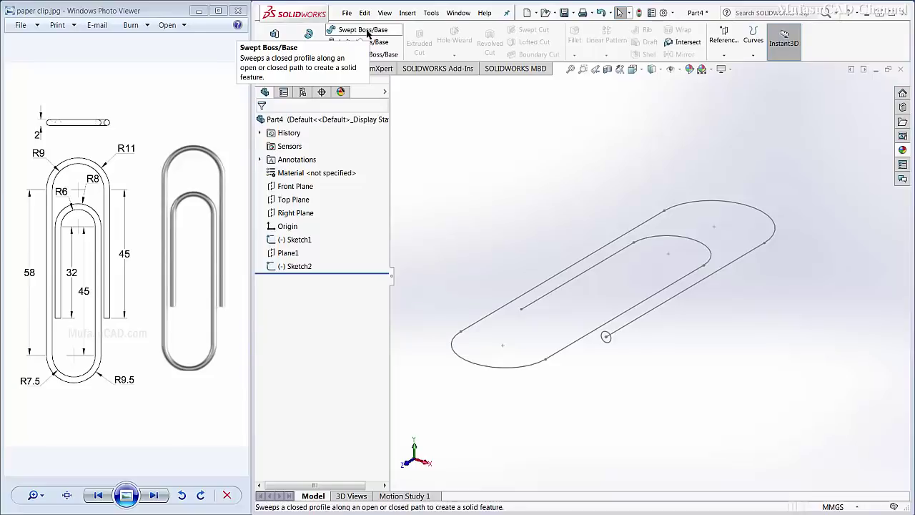
{"action": "left_click", "coordinate": [371, 32]}
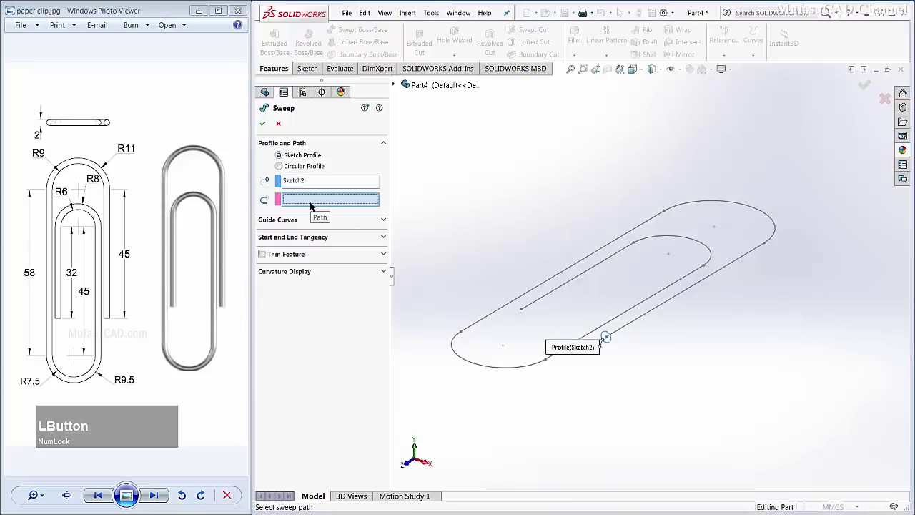
{"action": "left_click", "coordinate": [313, 204]}
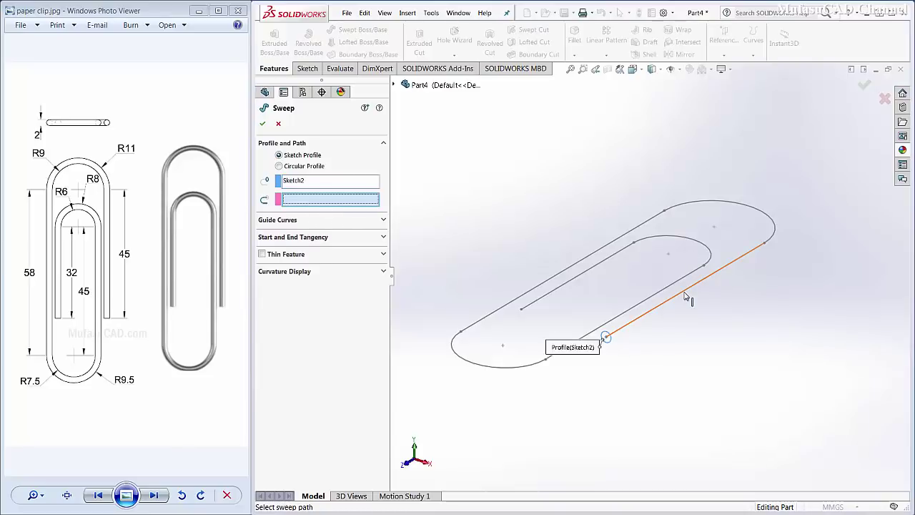
{"action": "left_click", "coordinate": [688, 297]}
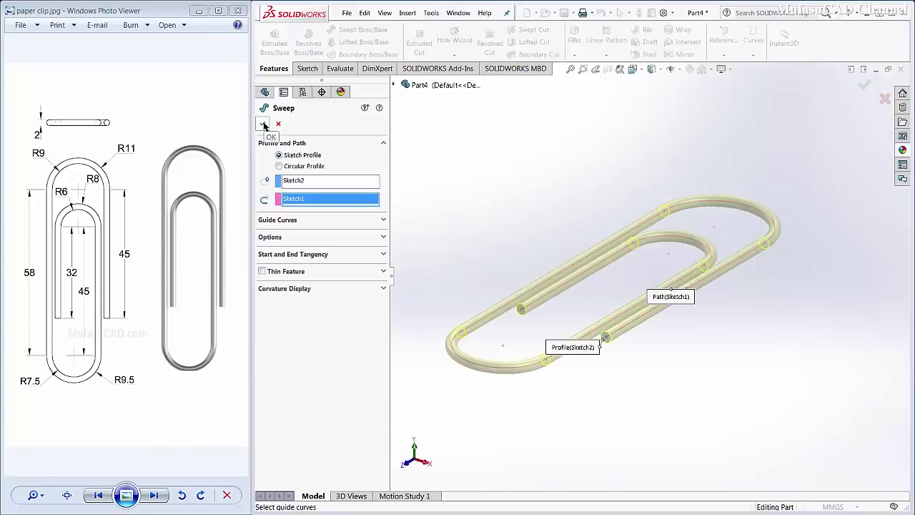
{"action": "left_click", "coordinate": [266, 125]}
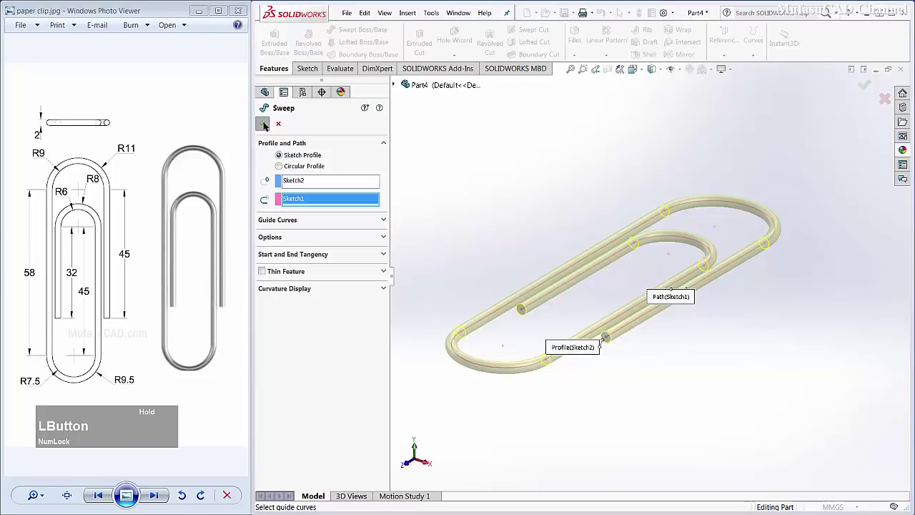
{"action": "middle_click", "coordinate": [609, 232]}
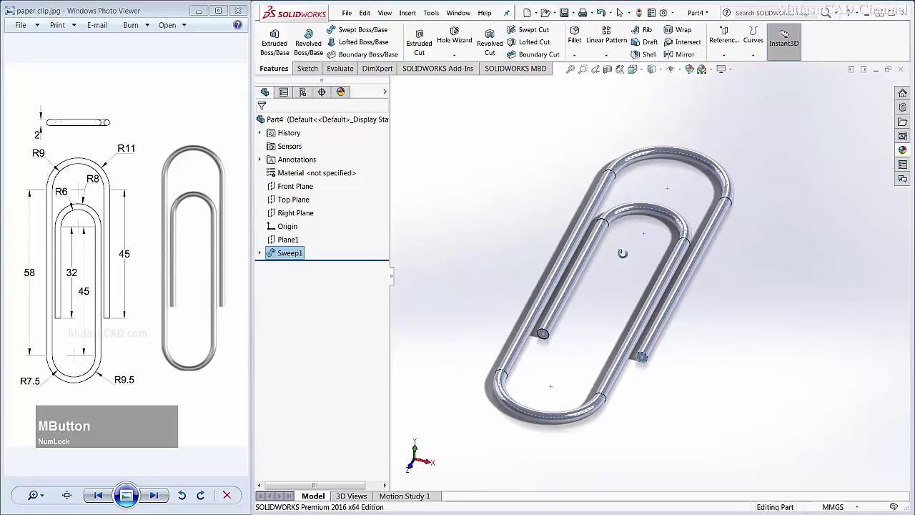
{"action": "scroll", "scroll_direction": "down", "scroll_amount": 3}
{"action": "scroll", "scroll_direction": "up", "scroll_amount": 3}
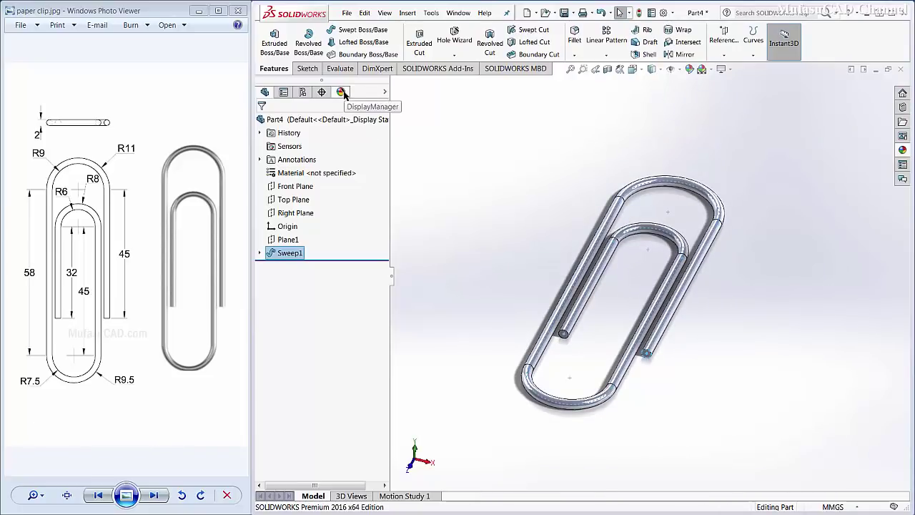
Apply brushed steel from Appearances > Metal > Steel to the whole paper clip
{"action": "left_click", "coordinate": [348, 94]}
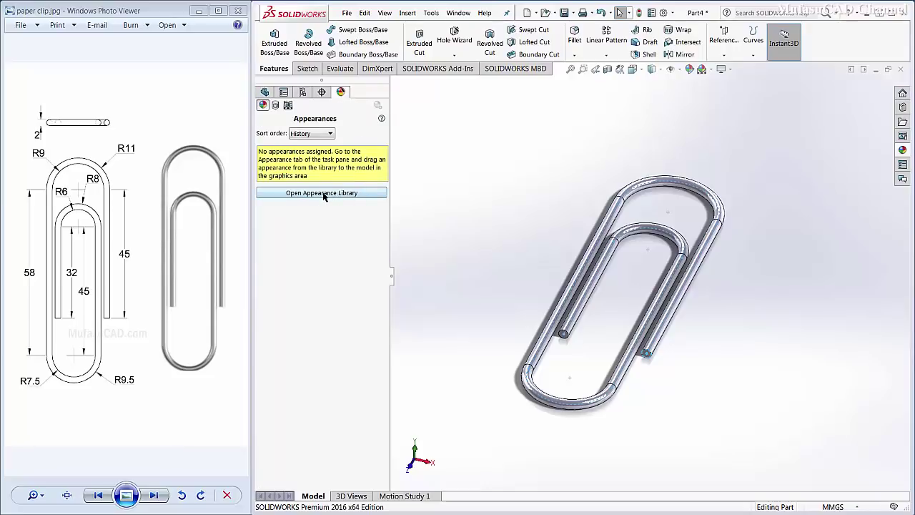
{"action": "left_click", "coordinate": [351, 194]}
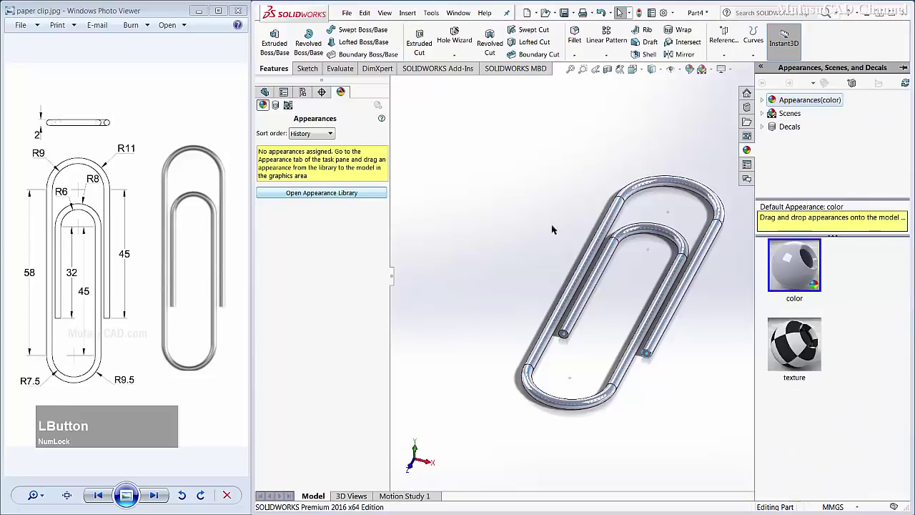
{"action": "left_click", "coordinate": [765, 100]}
{"action": "scroll", "scroll_direction": "down", "scroll_amount": 3}
{"action": "scroll", "scroll_direction": "up", "scroll_amount": 3}
{"action": "left_click", "coordinate": [775, 128]}
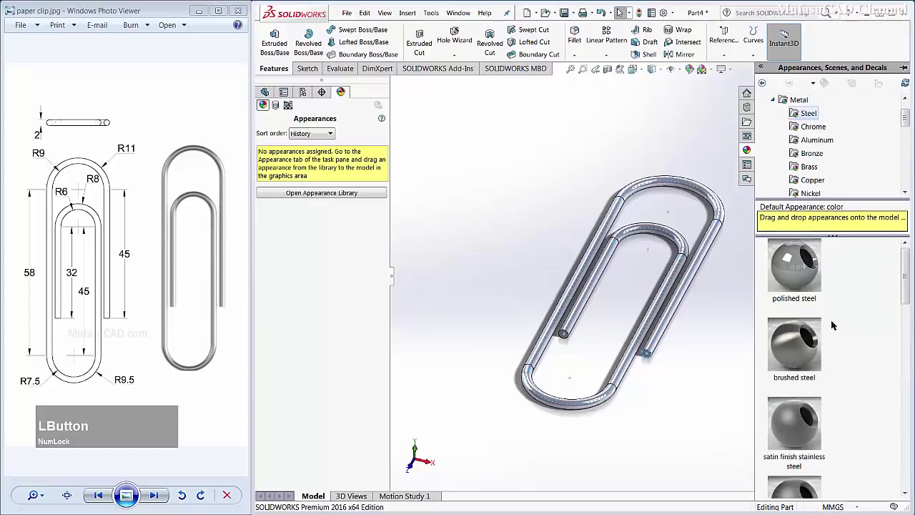
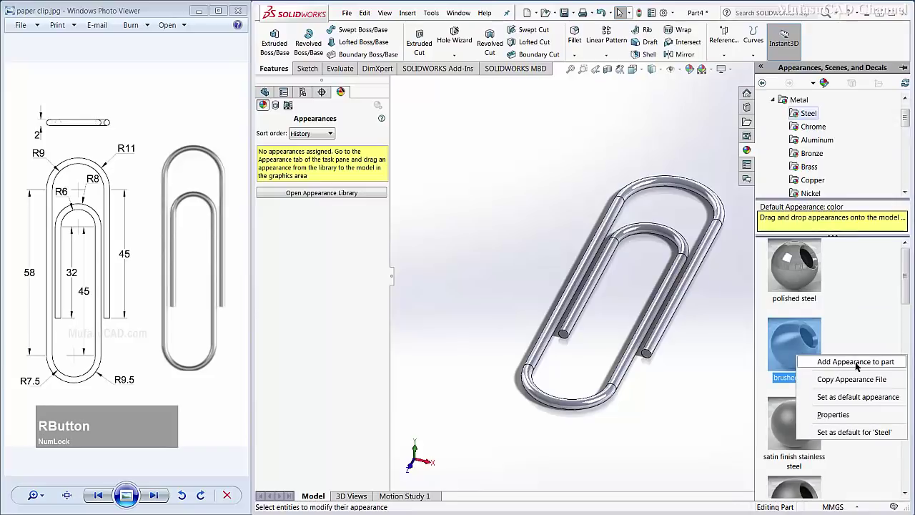
{"action": "left_click", "coordinate": [877, 364]}
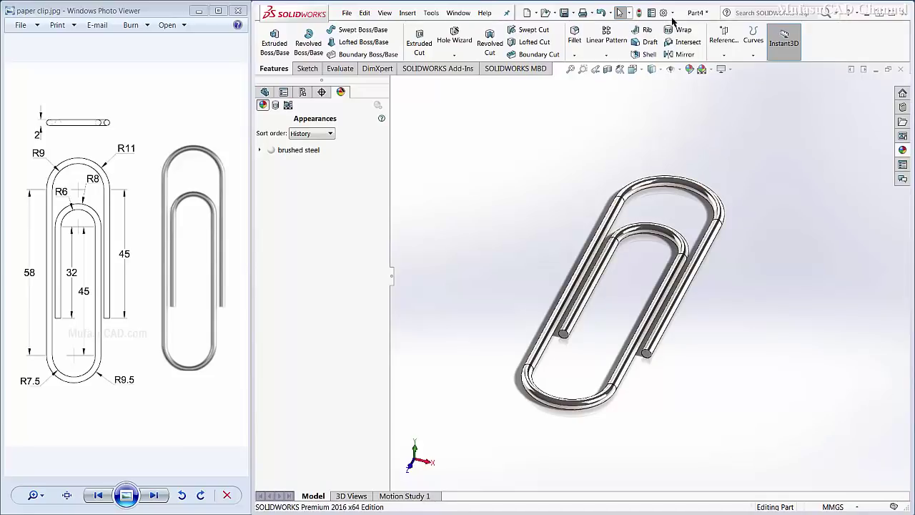
Enable the PhotoView 360 add-in and bring up the Scene Illumination Proof Sheet
{"action": "left_click", "coordinate": [674, 13]}
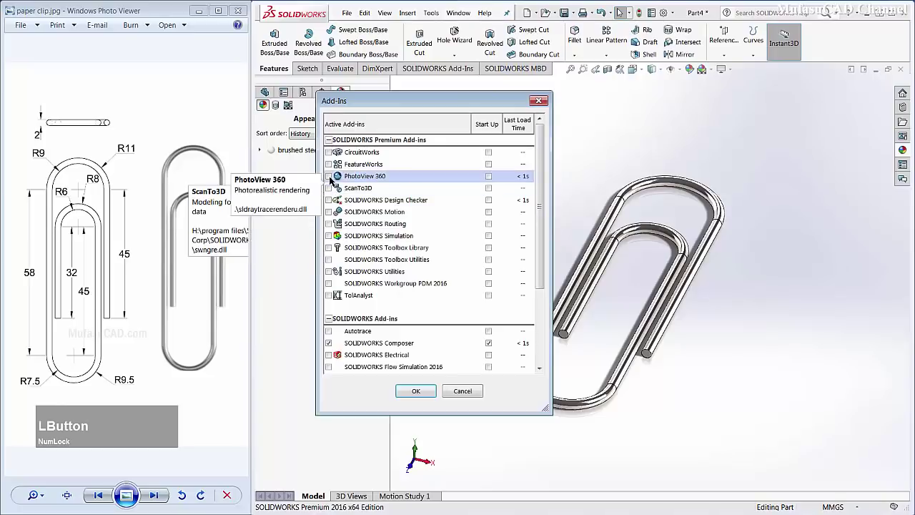
{"action": "left_click", "coordinate": [330, 179]}
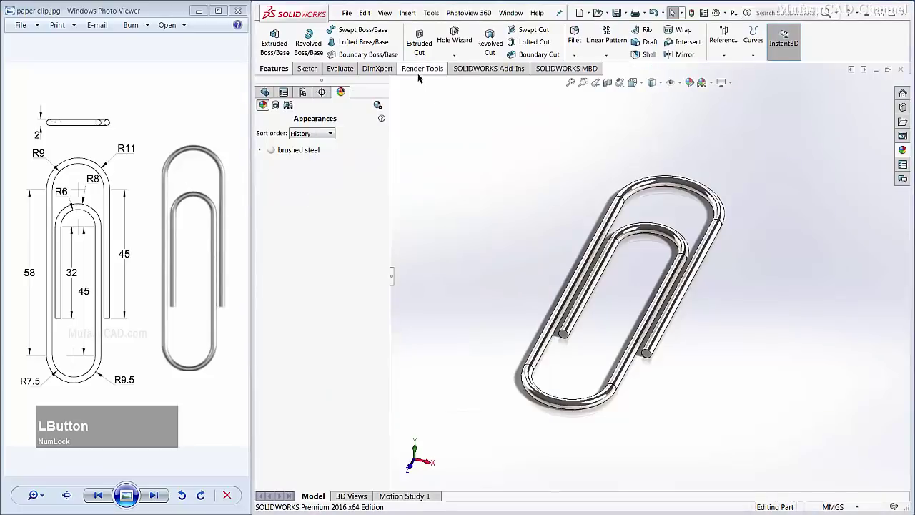
{"action": "left_click", "coordinate": [425, 71]}
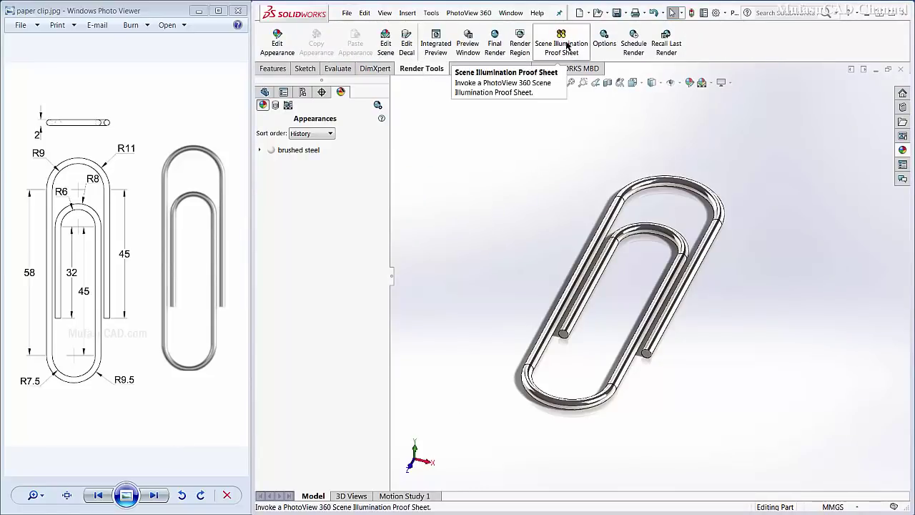
{"action": "left_click", "coordinate": [568, 44]}
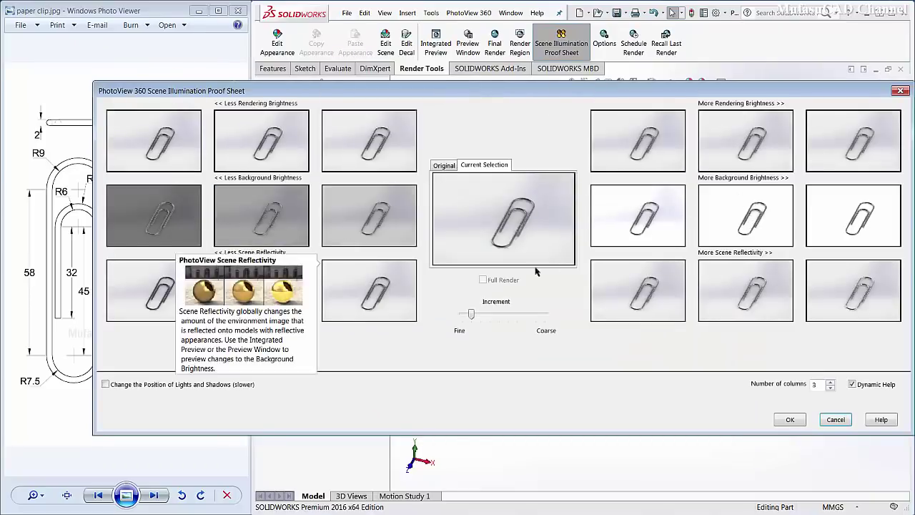
Accept the proof sheet lighting and start a preview render with perspective view turned on
{"action": "left_click", "coordinate": [656, 159]}
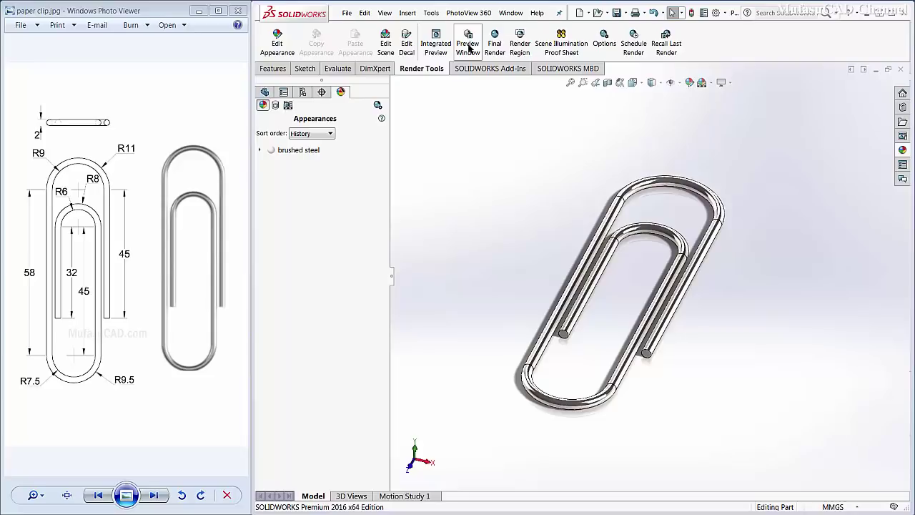
{"action": "left_click", "coordinate": [470, 48]}
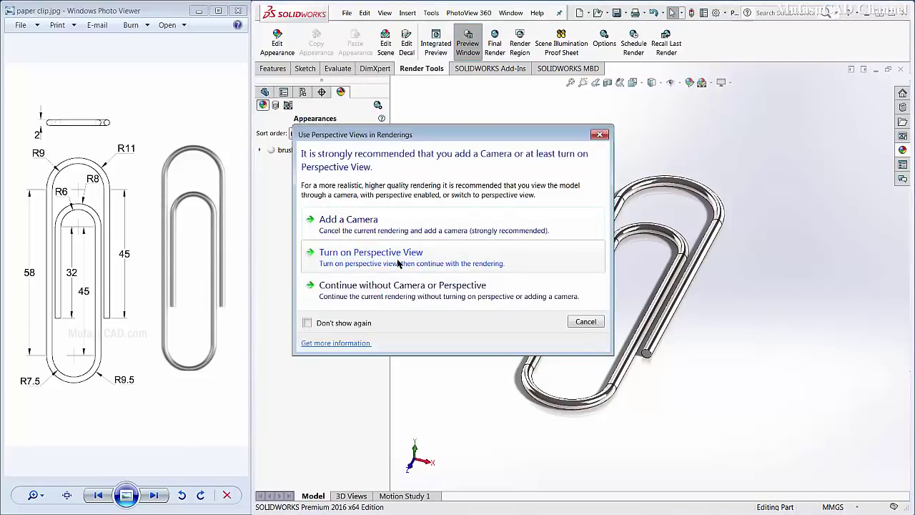
{"action": "left_click", "coordinate": [400, 262]}
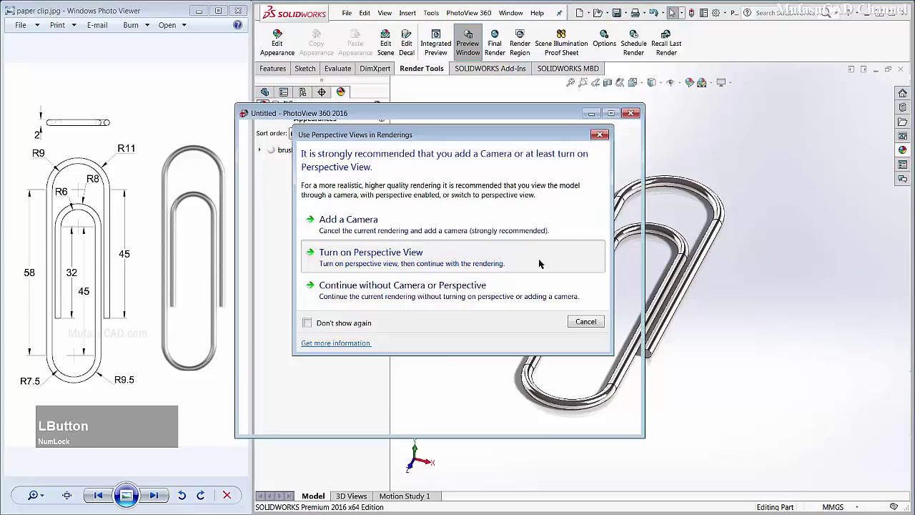